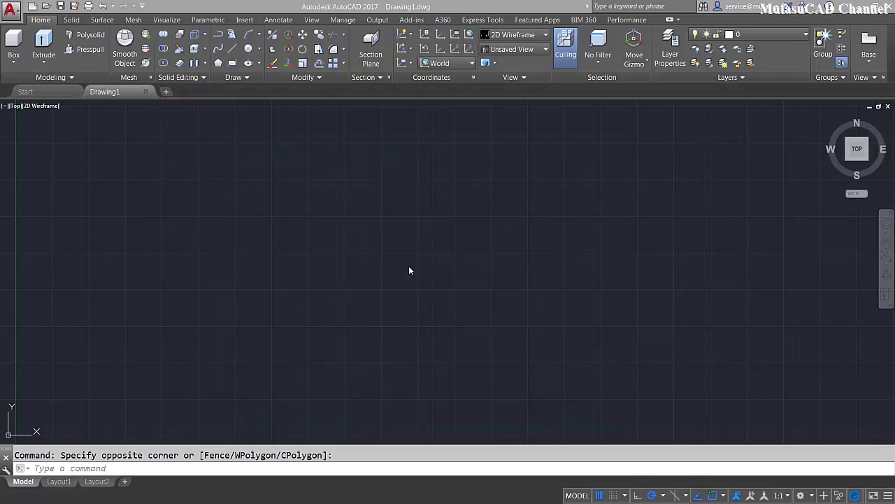
- Draw a rectangle with REC and extrude it into a thin slab, setting the height by picking
{"action": "left_click", "coordinate": [429, 246]}
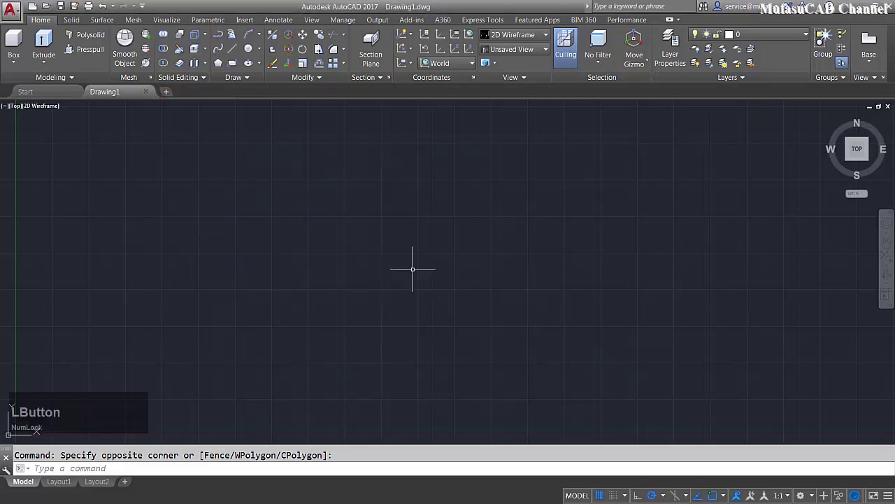
{"action": "type", "text": "rec"}
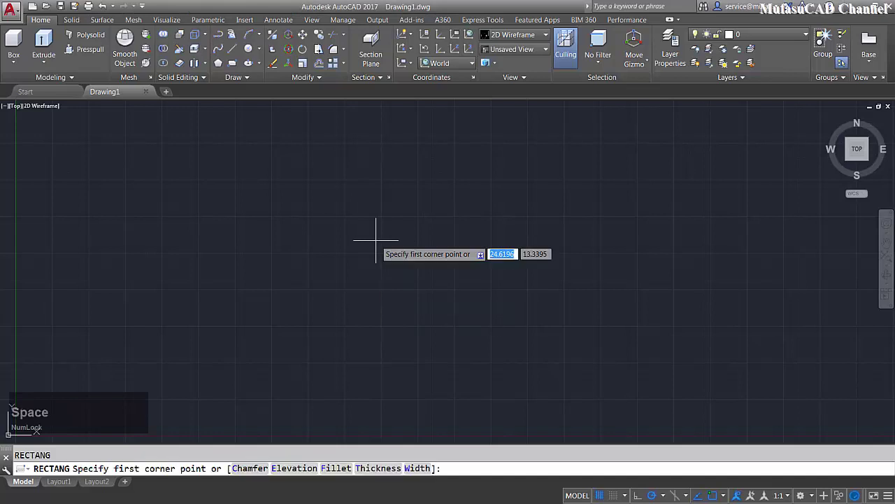
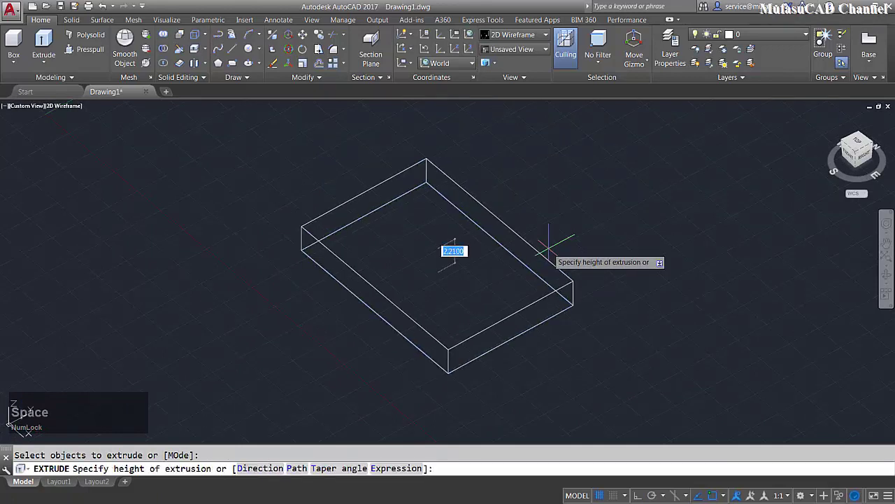
{"action": "left_click", "coordinate": [452, 260]}
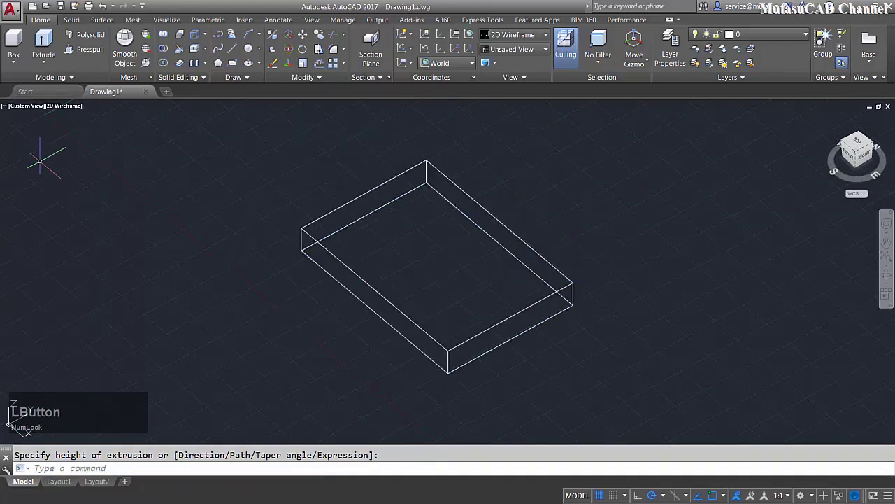
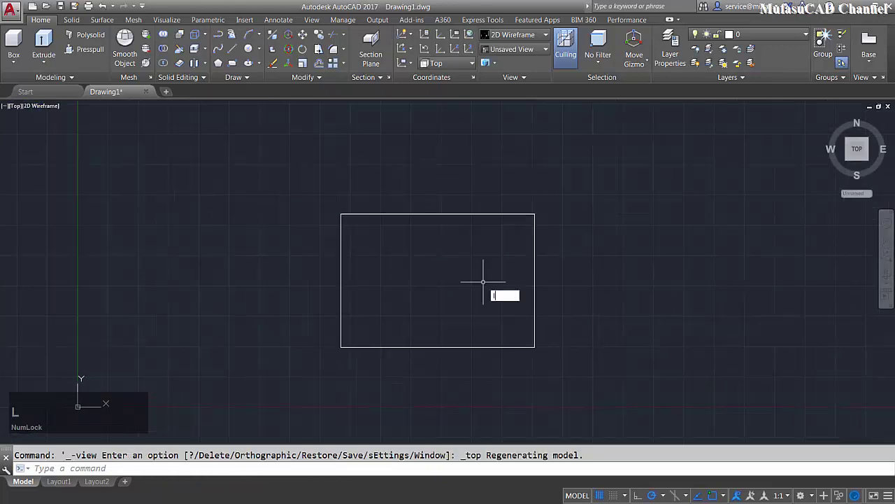
- Start the LINE command and place the first point of the star outline over the slab
{"action": "key", "text": "space"}
{"action": "left_click", "coordinate": [656, 231]}
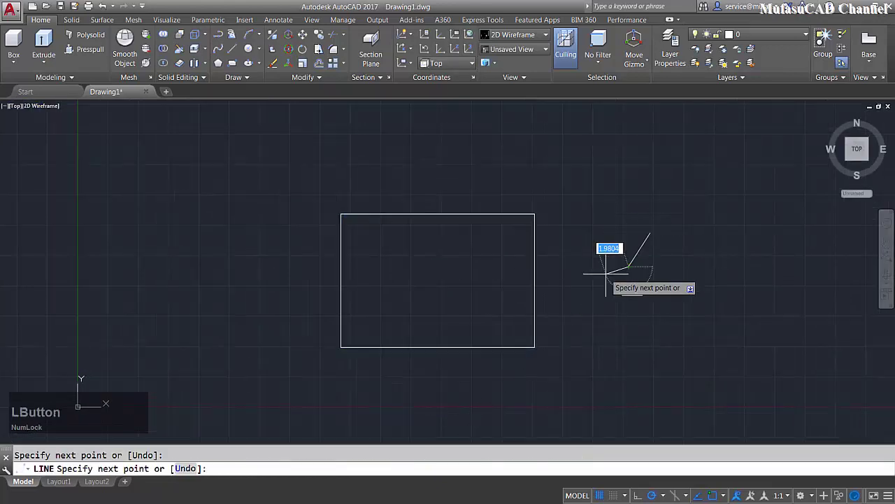
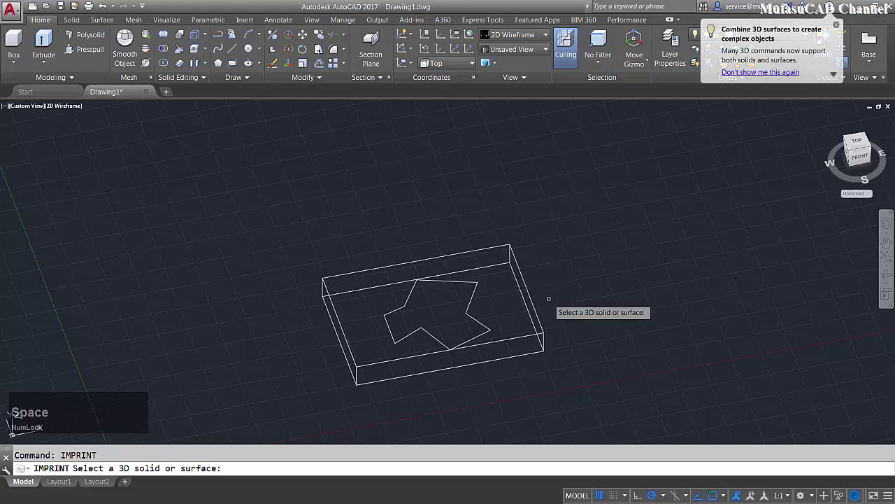
- Imprint the star outline onto the slab's top face, deleting the source outline (Y)
{"action": "left_click", "coordinate": [18, 419]}
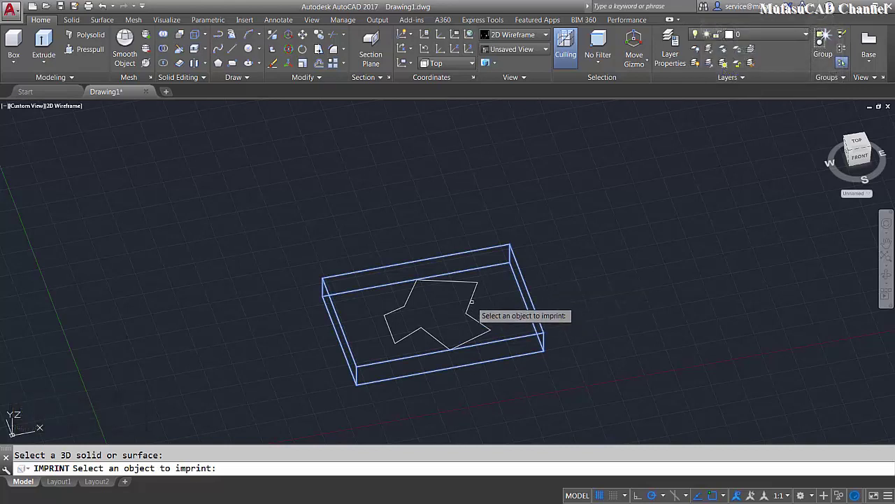
{"action": "left_click", "coordinate": [17, 419]}
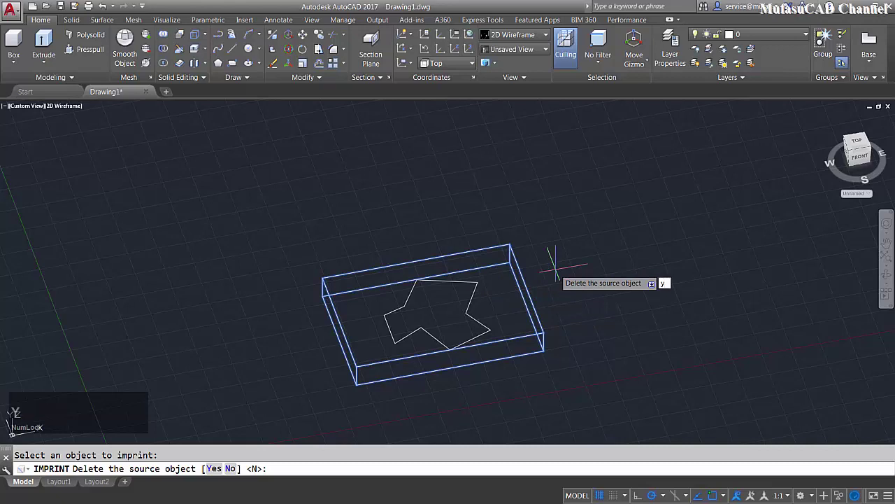
{"action": "key", "text": "Return"}
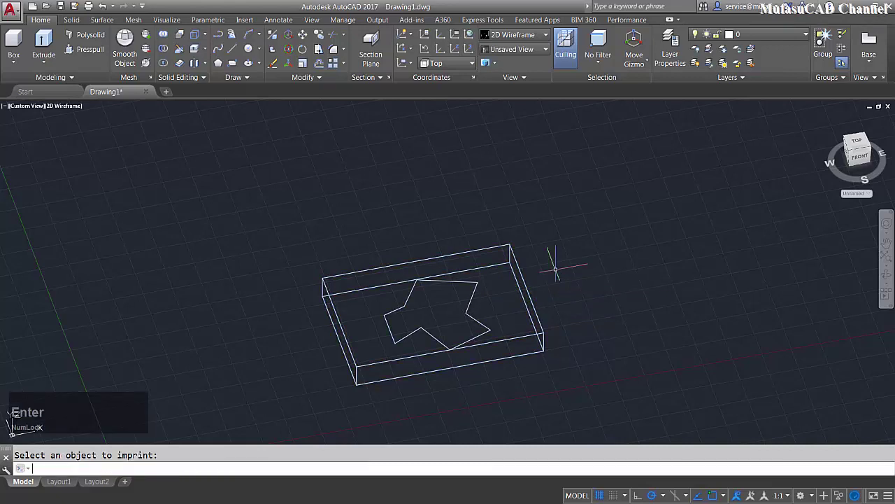
- Switch the viewport visual style to Realistic shading
{"action": "left_click", "coordinate": [18, 419]}
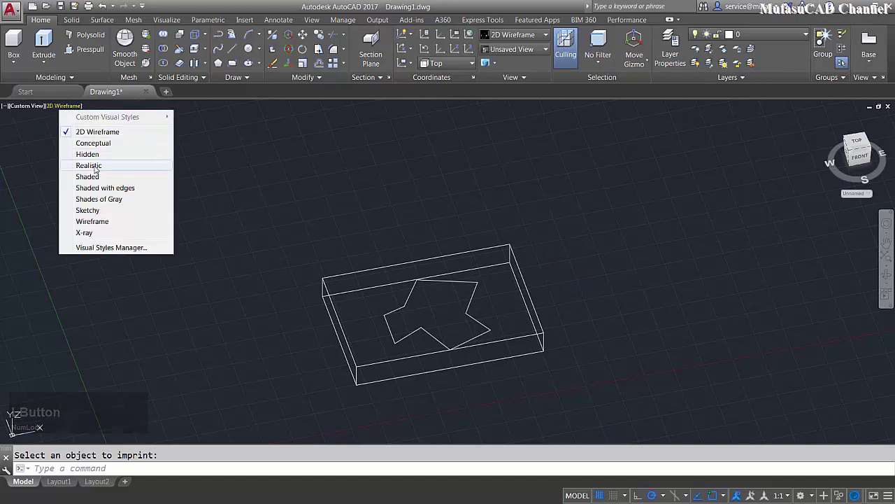
{"action": "left_click", "coordinate": [17, 419]}
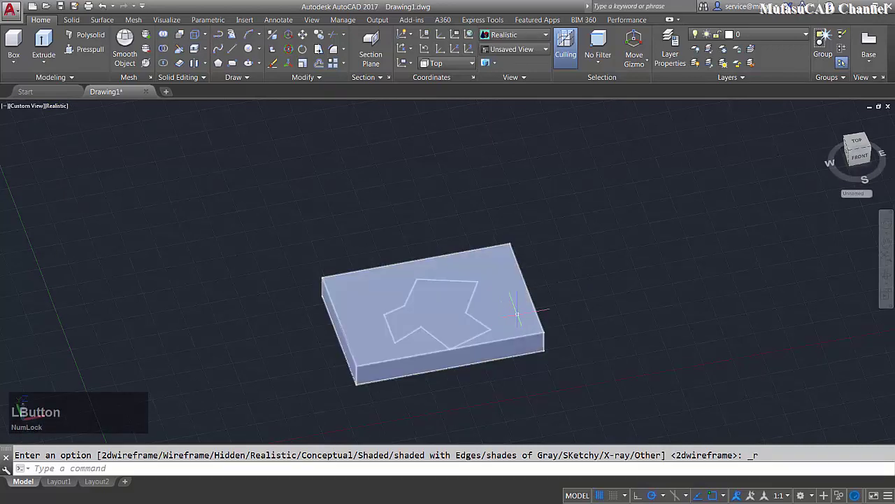
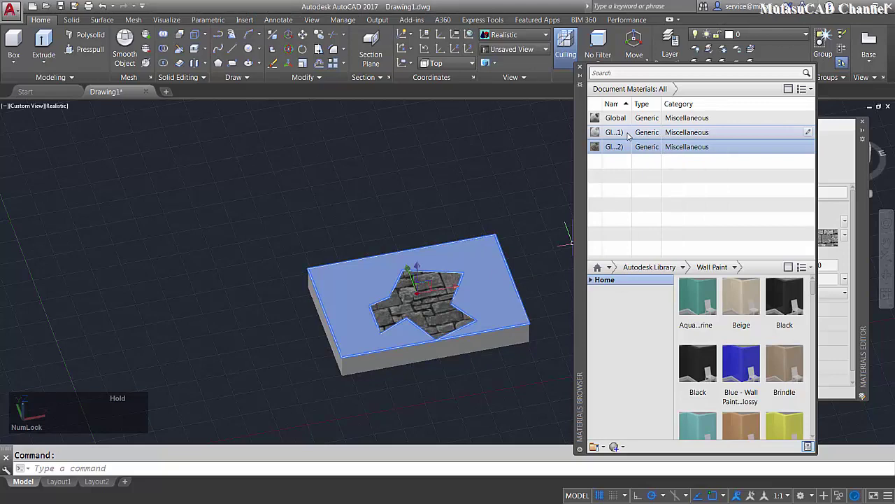
- Assign the wood-like material to the rest of the slab via Assign to Selection
{"action": "right_click", "coordinate": [628, 137]}
{"action": "left_click", "coordinate": [666, 141]}
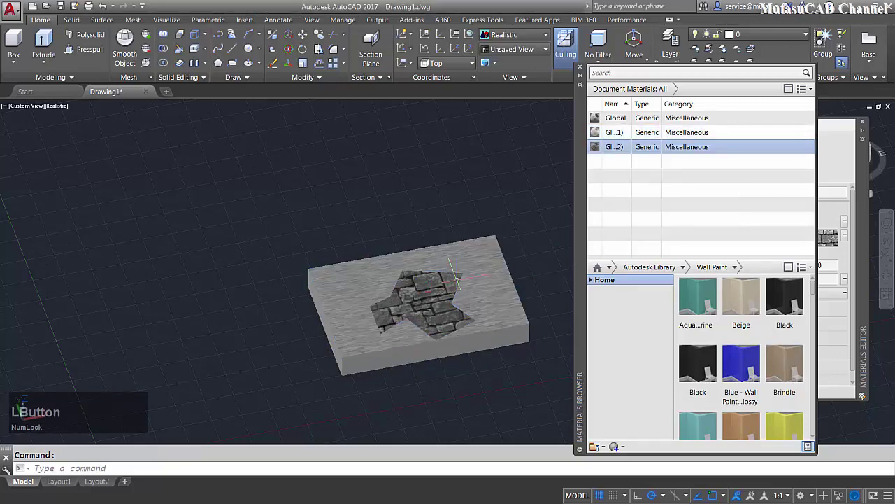